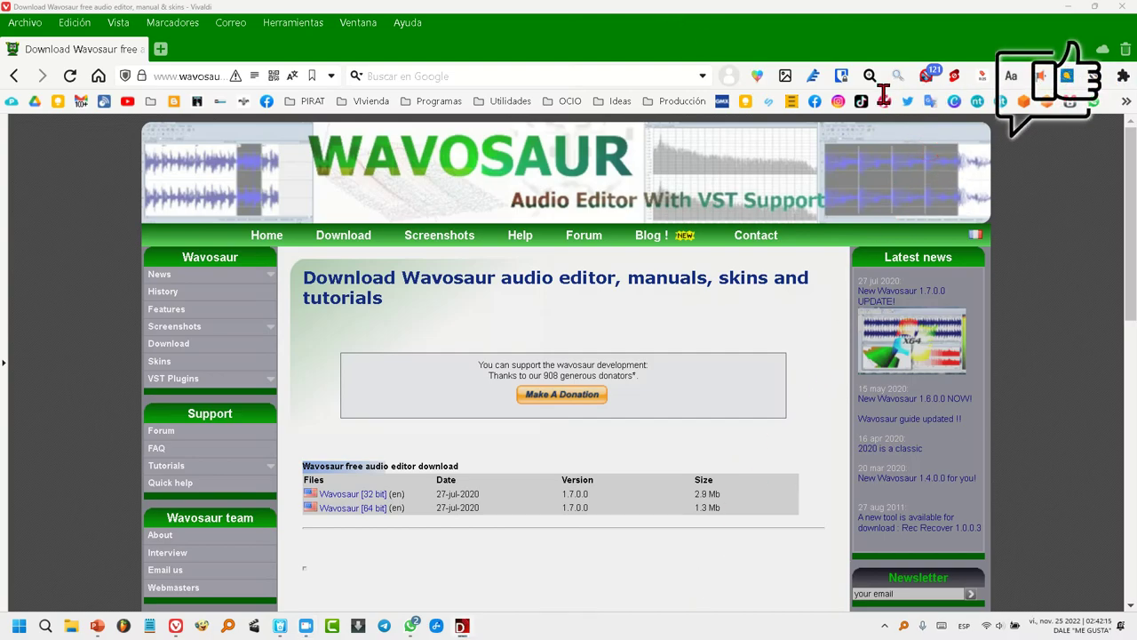
Return to the search results and reach the Wavosaur download page in Vivaldi
click(30, 87)
click(30, 86)
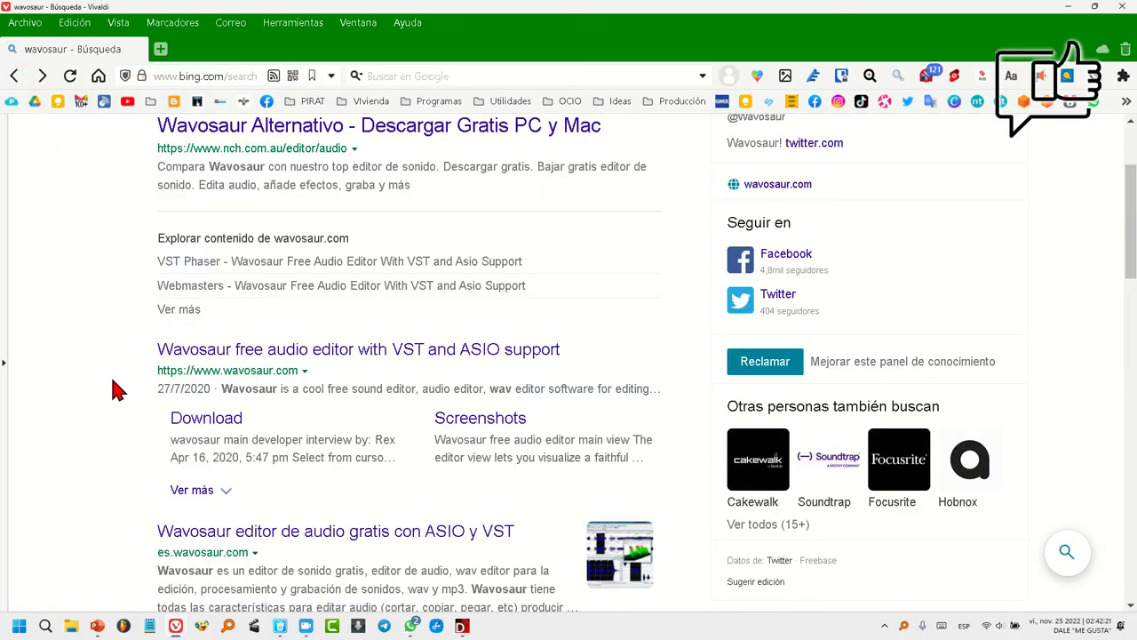
drag(1051, 73, 342, 388)
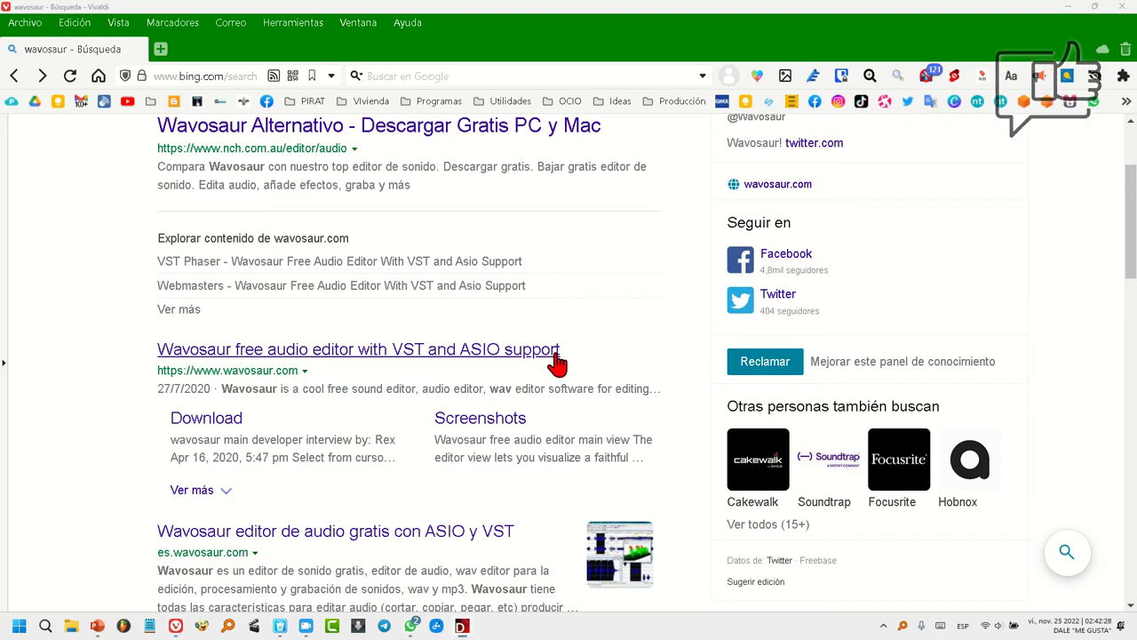
drag(260, 359, 289, 348)
drag(19, 85, 190, 166)
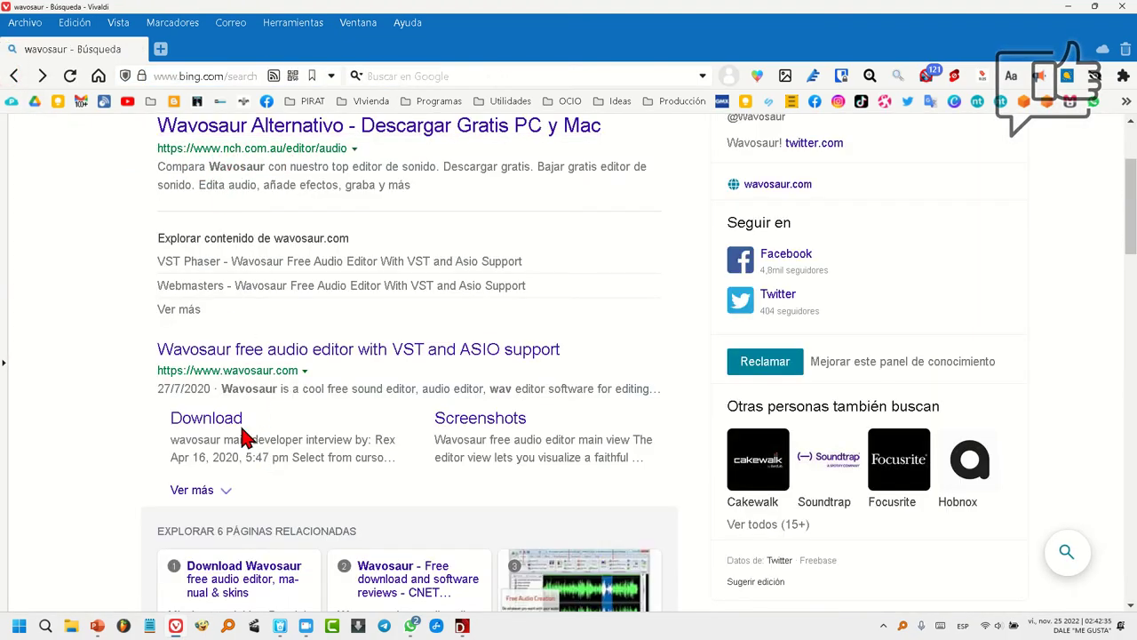
drag(305, 352, 343, 280)
click(1049, 77)
click(337, 252)
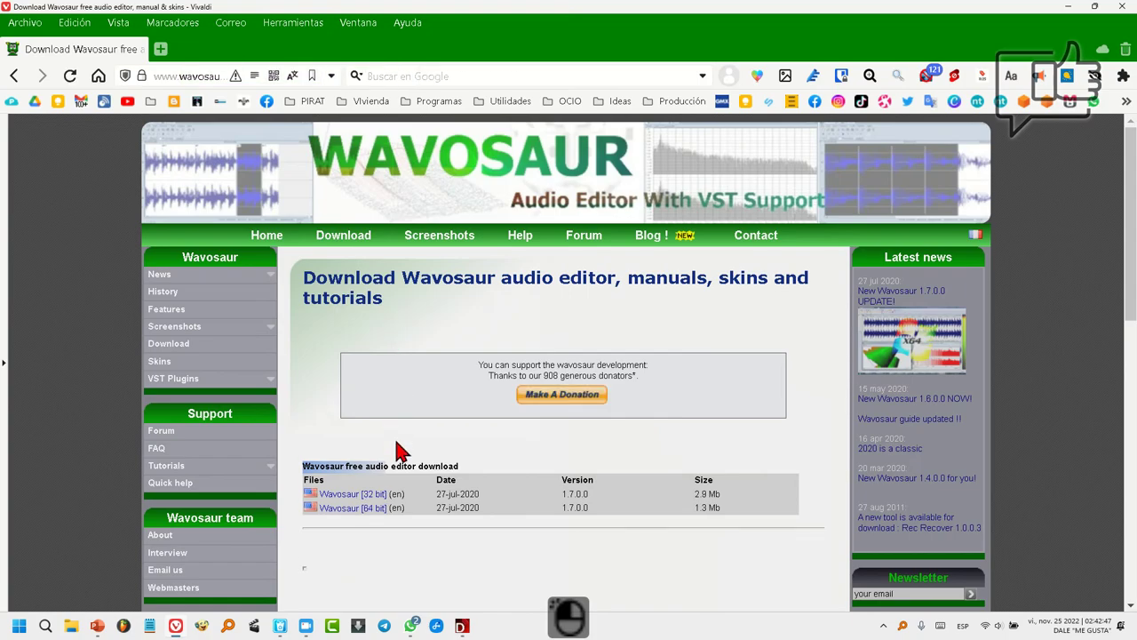
From the Downloads list, show the extracted Wavosaur folder and launch Wavosaur.exe
click(366, 522)
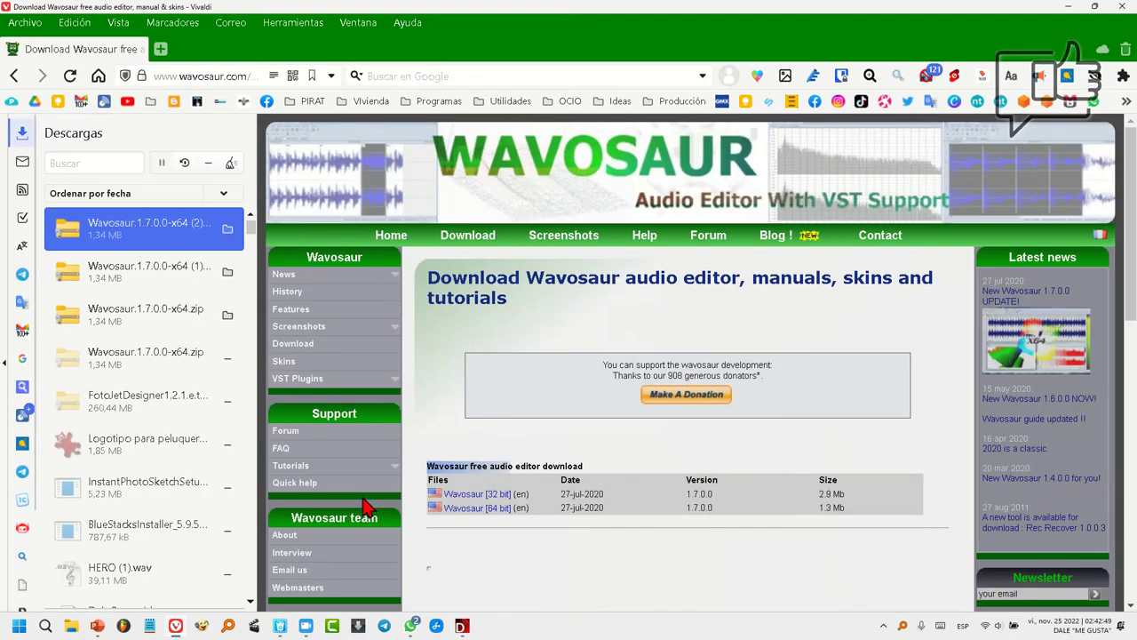
right_click(236, 236)
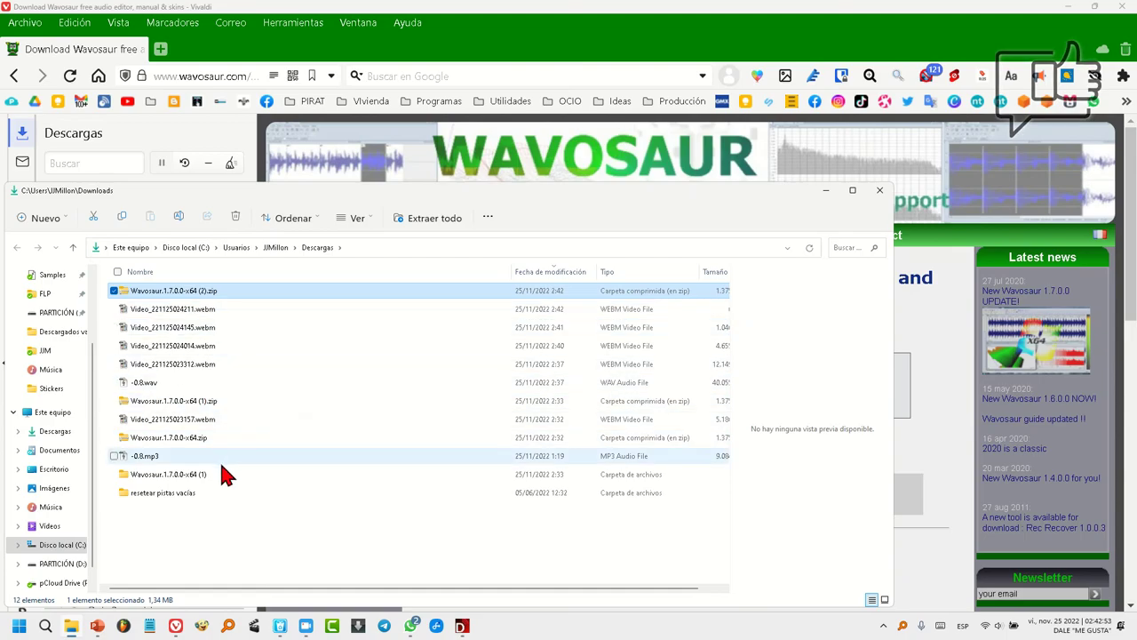
right_click(228, 479)
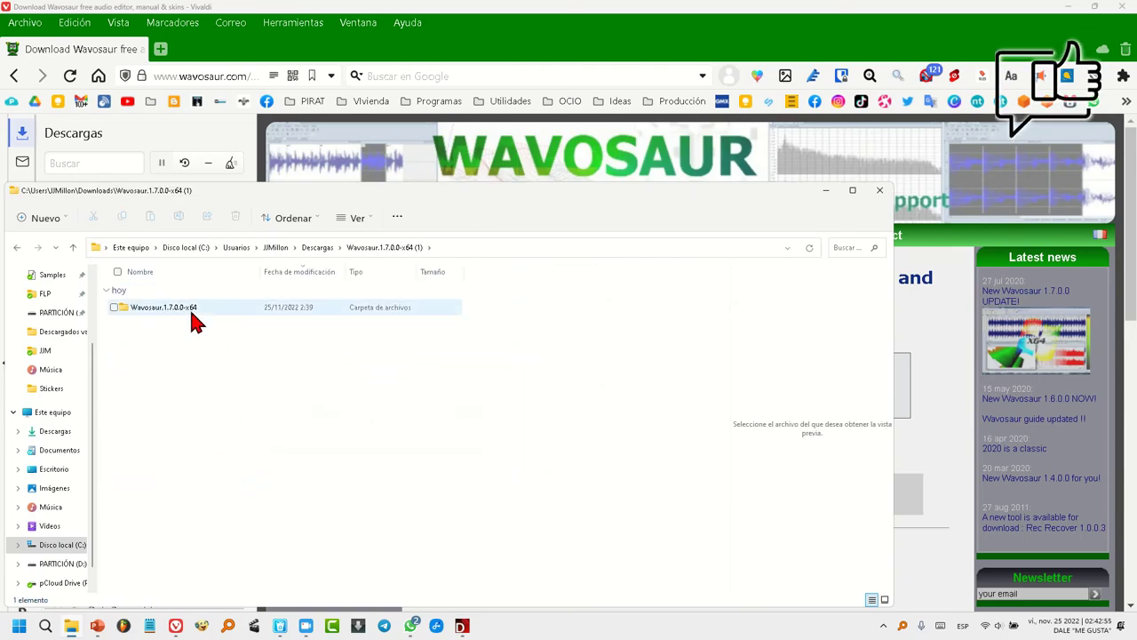
click(200, 321)
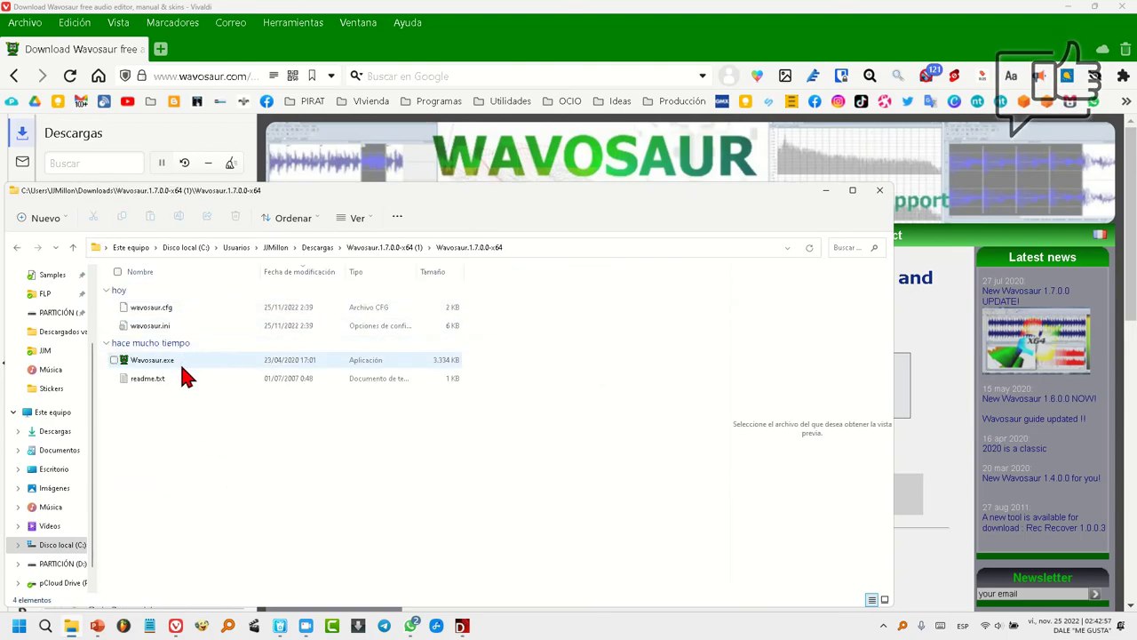
right_click(189, 373)
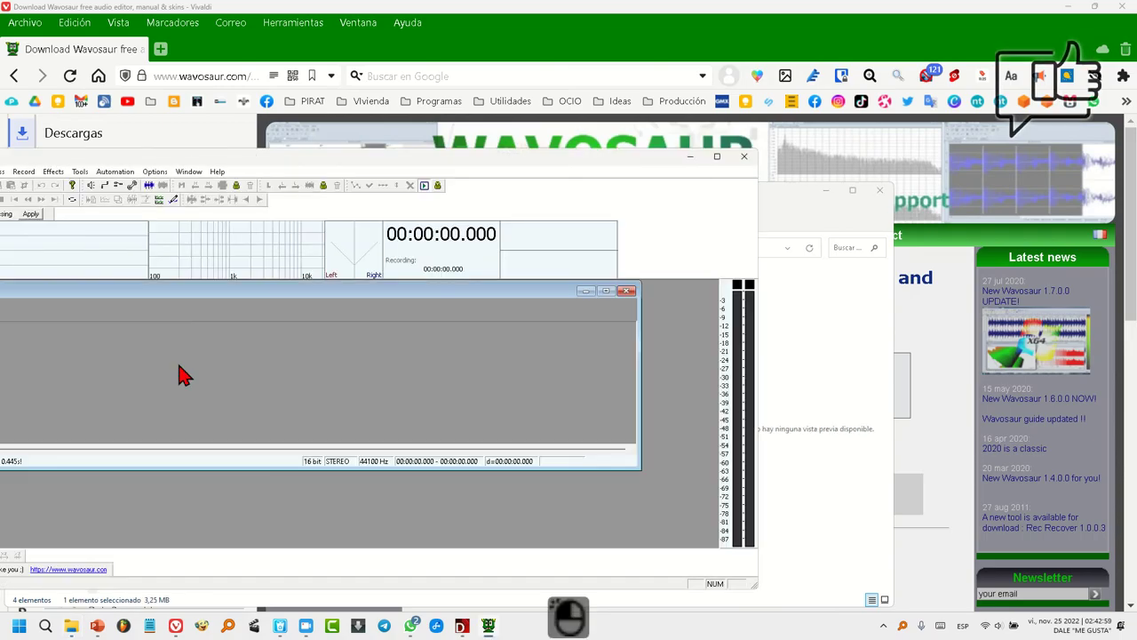
click(1063, 77)
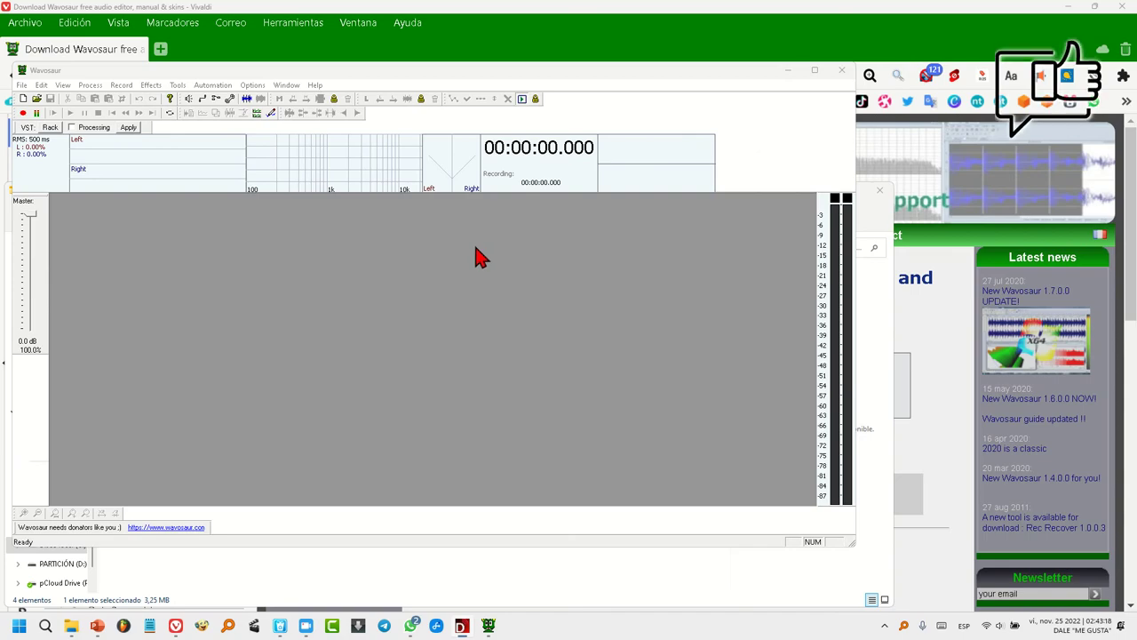
Load the -0.8.mp3 file from Downloads via File > Open
click(27, 94)
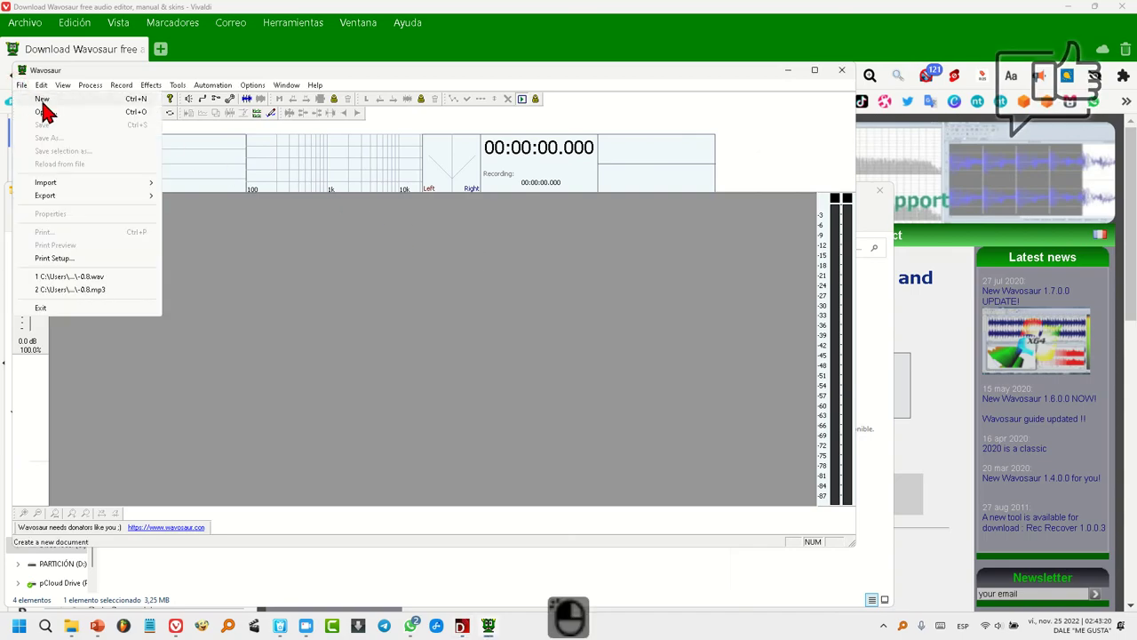
click(58, 122)
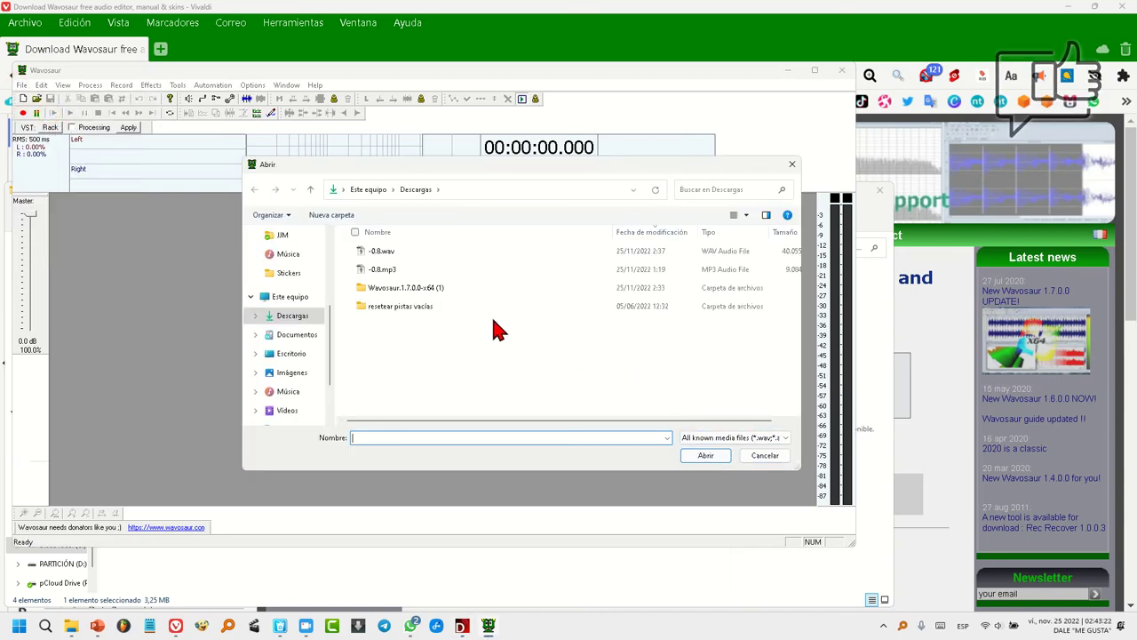
click(408, 279)
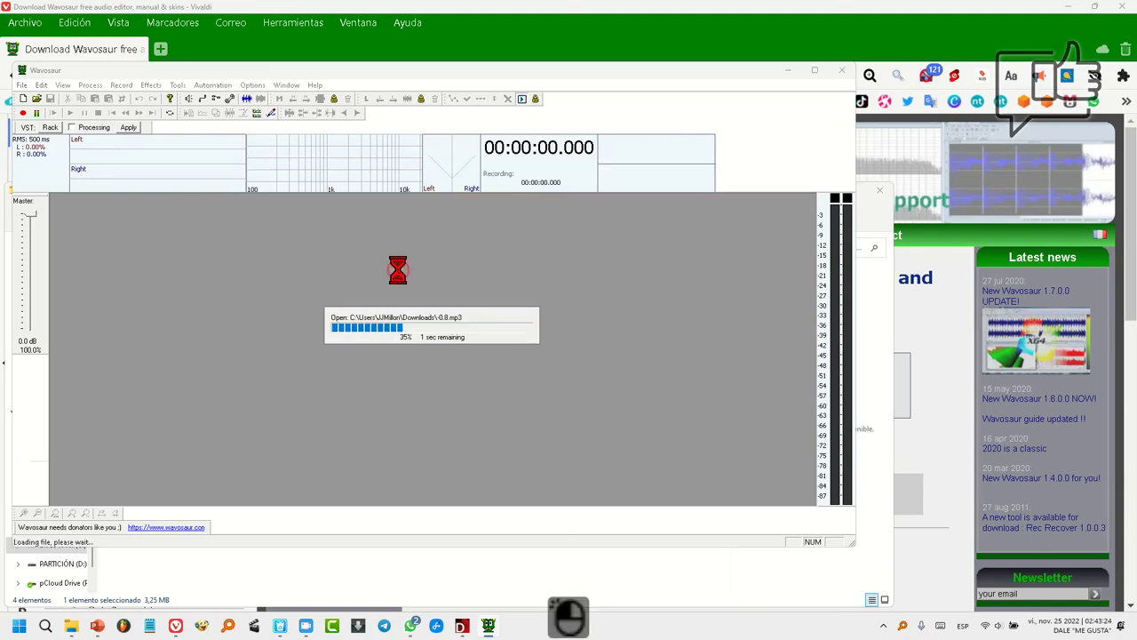
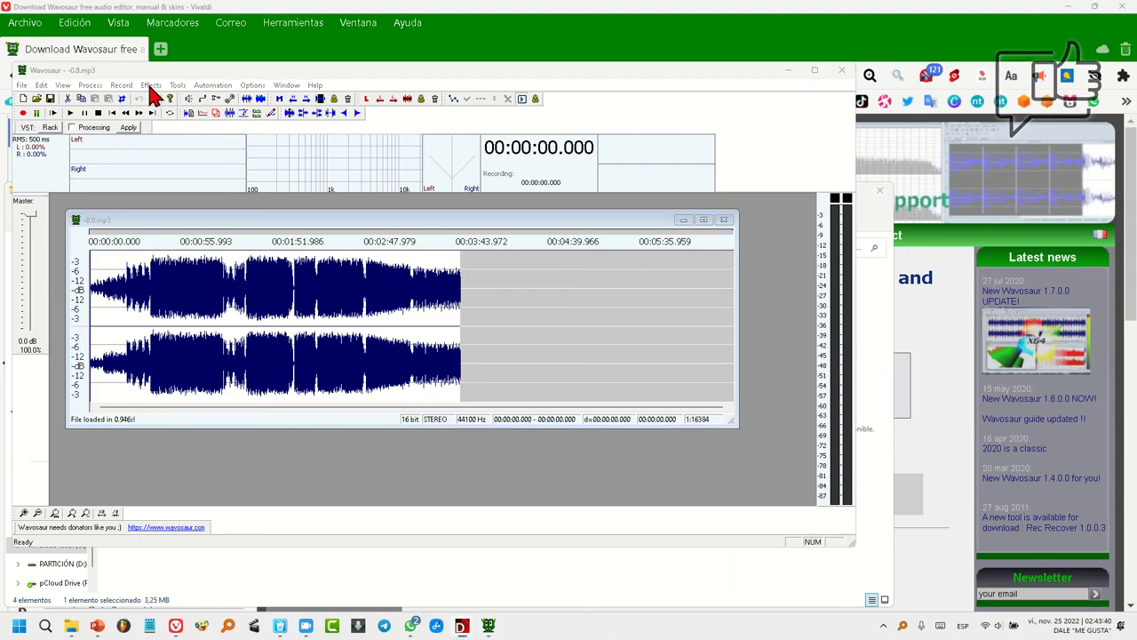
Mix all channels to mono via Process > Convert to mono, then begin Save As
click(95, 94)
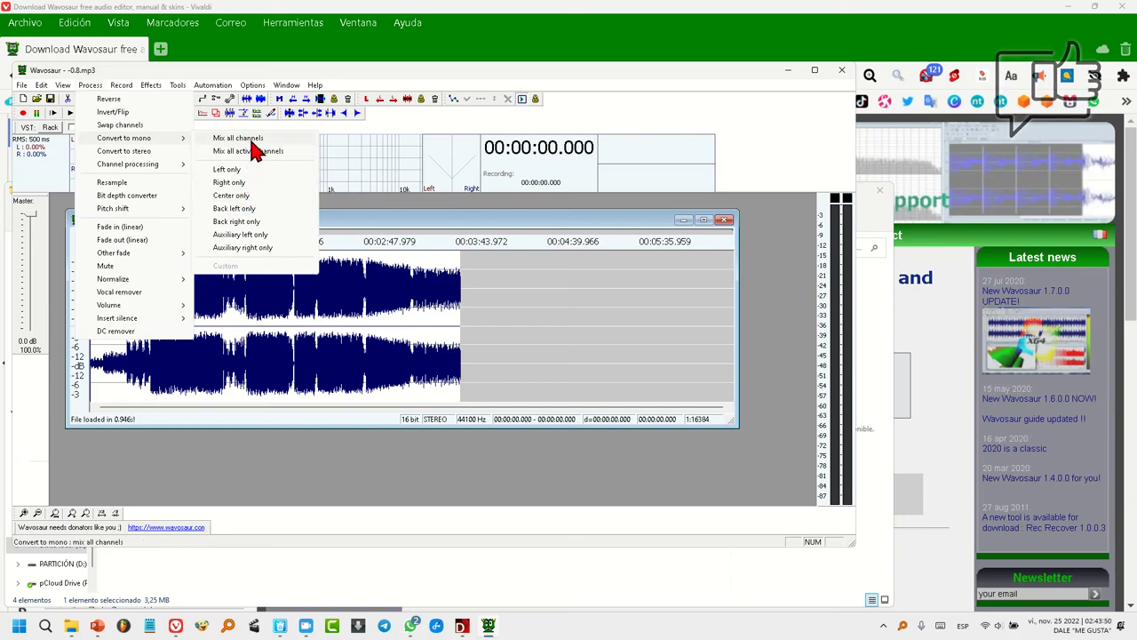
click(255, 148)
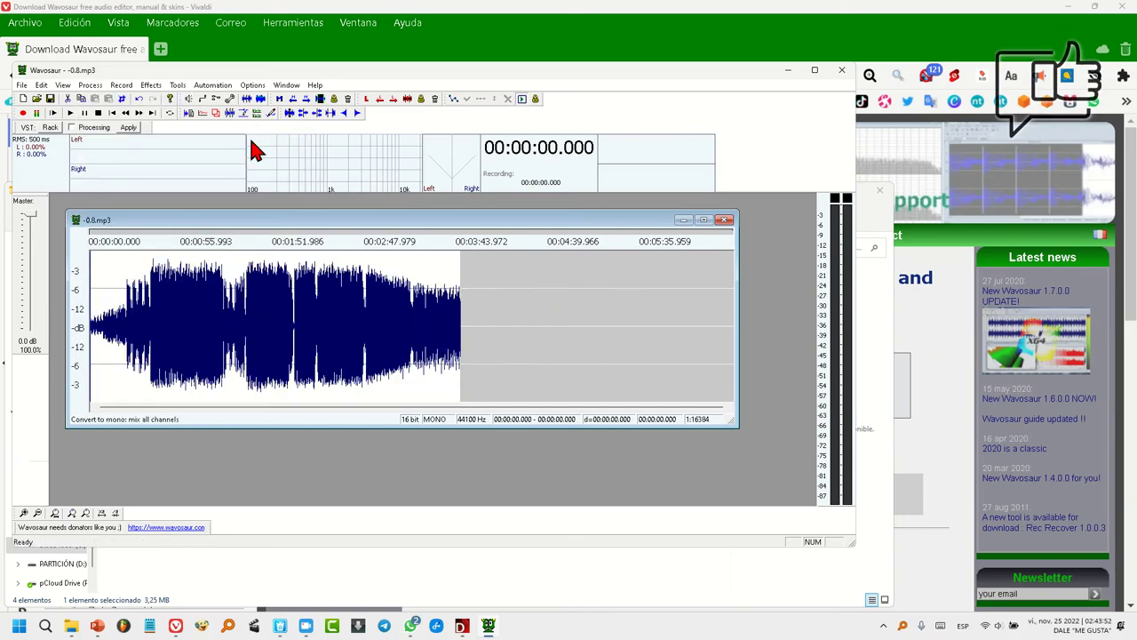
drag(1059, 76, 73, 117)
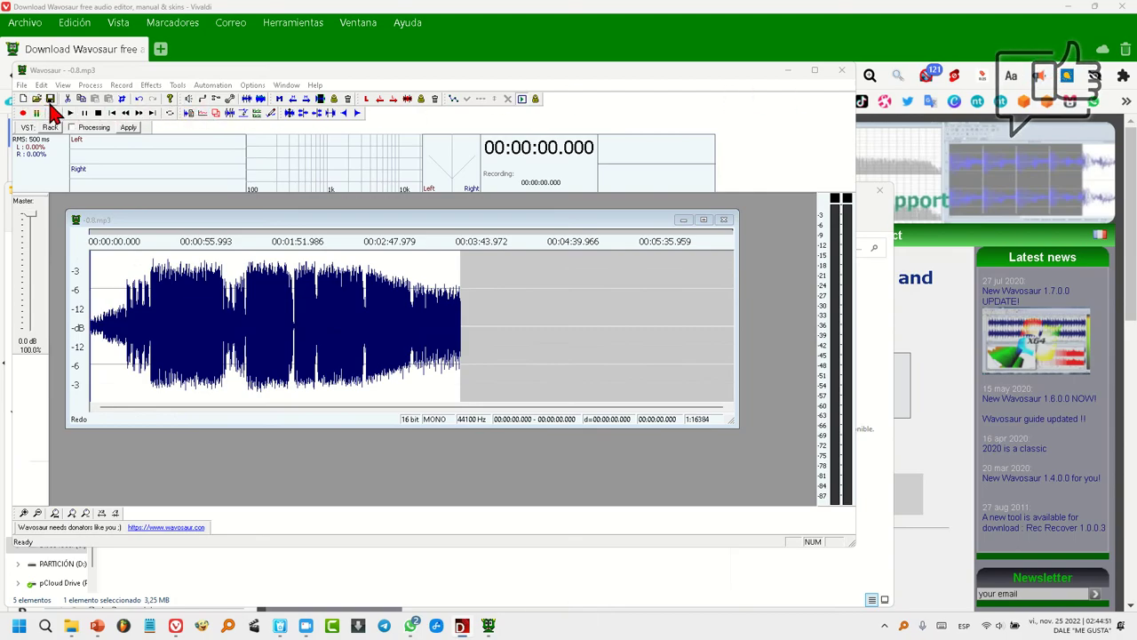
click(55, 110)
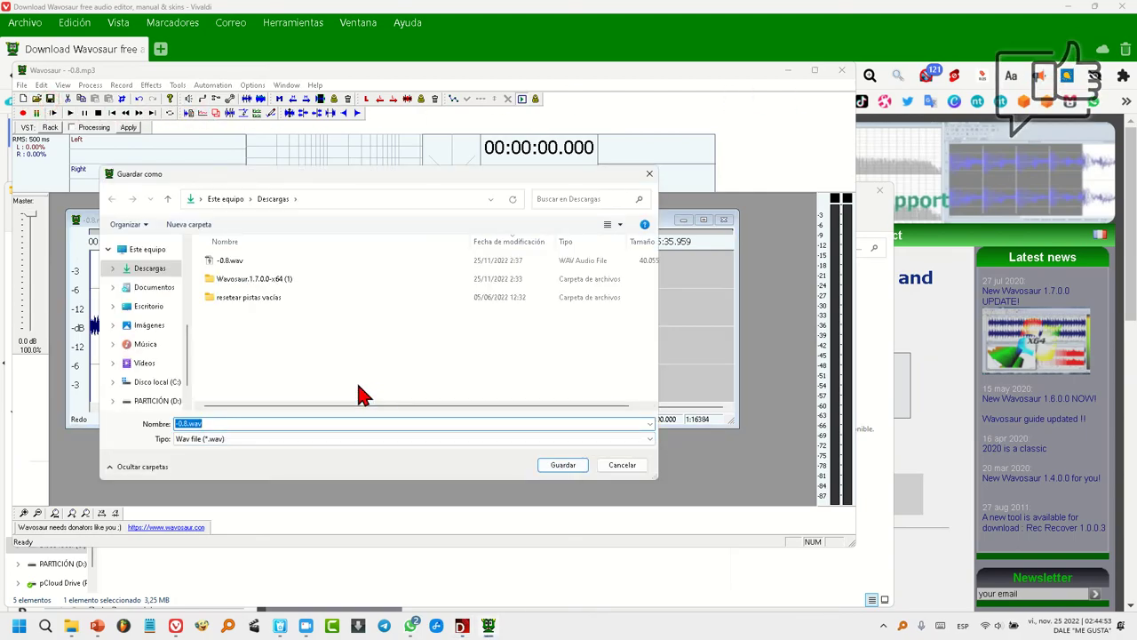